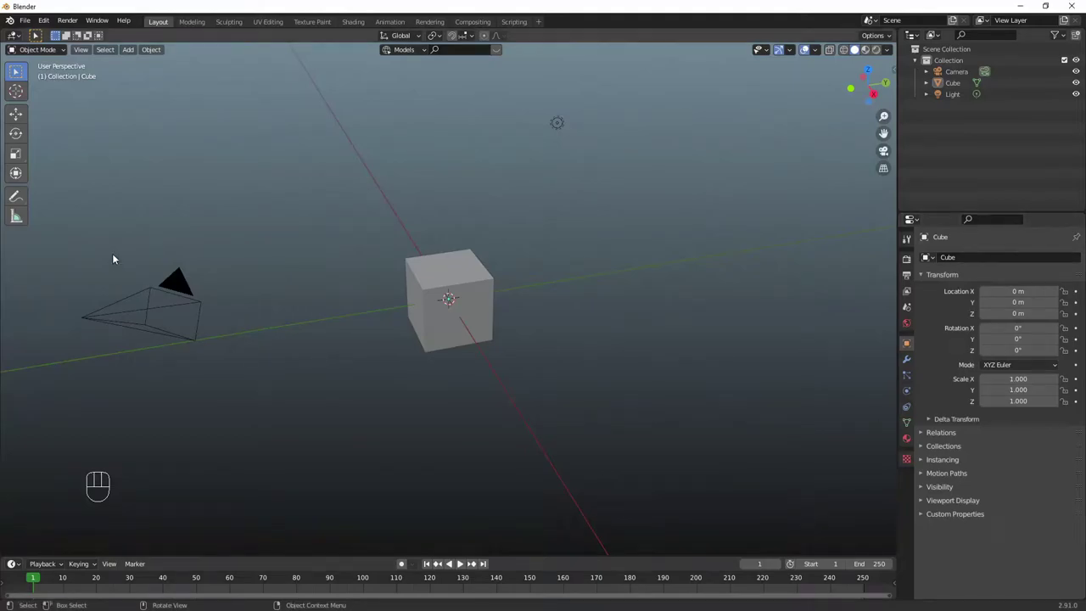
Delete the default cube, camera and light to leave an empty scene.
left_click_drag(165, 161, 631, 354)
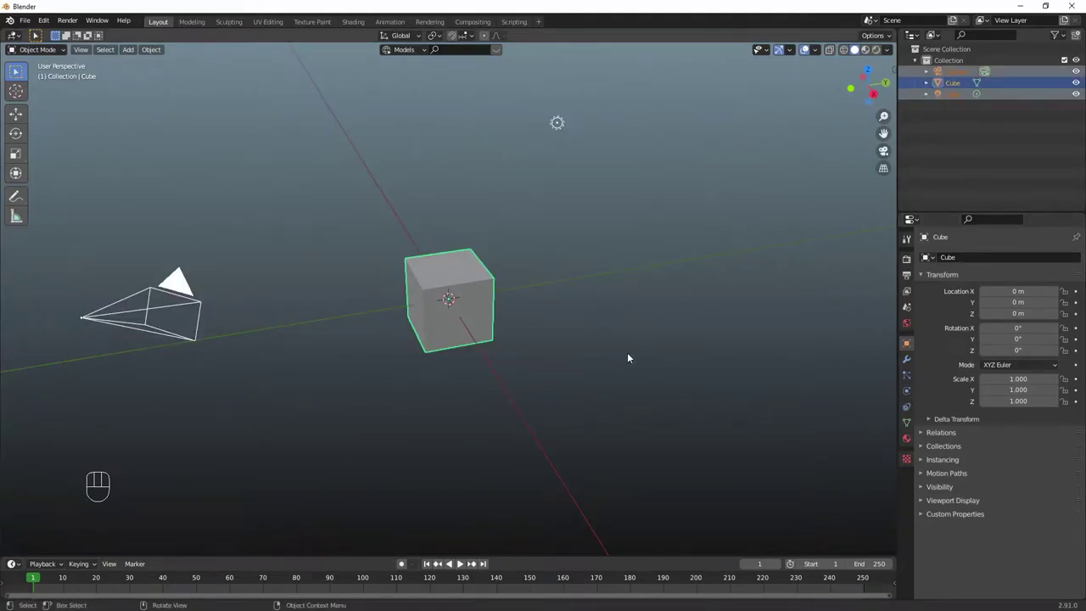
key("Delete")
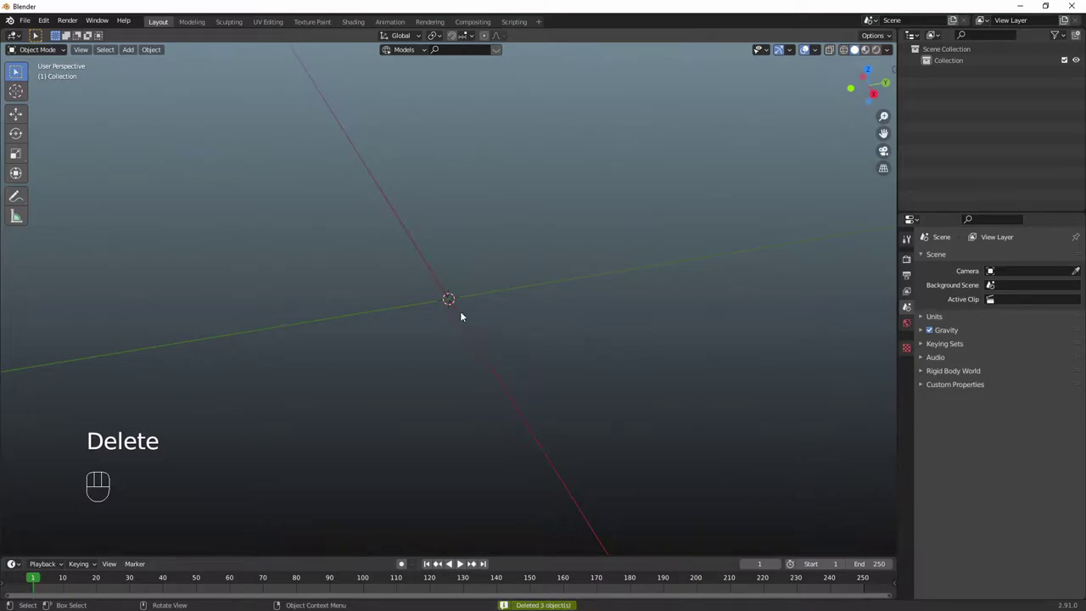
Add a torus at the origin and stretch it into an oval link of about 1.22 × 1.60 × 1.
key("shift+a")
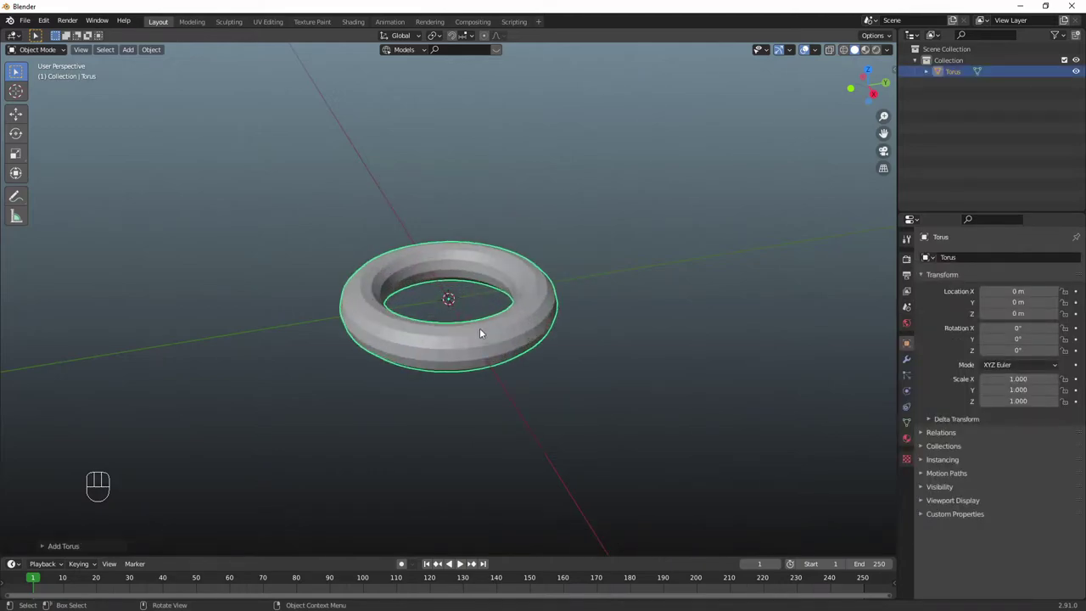
left_click_drag(484, 353, 474, 361)
key("s")
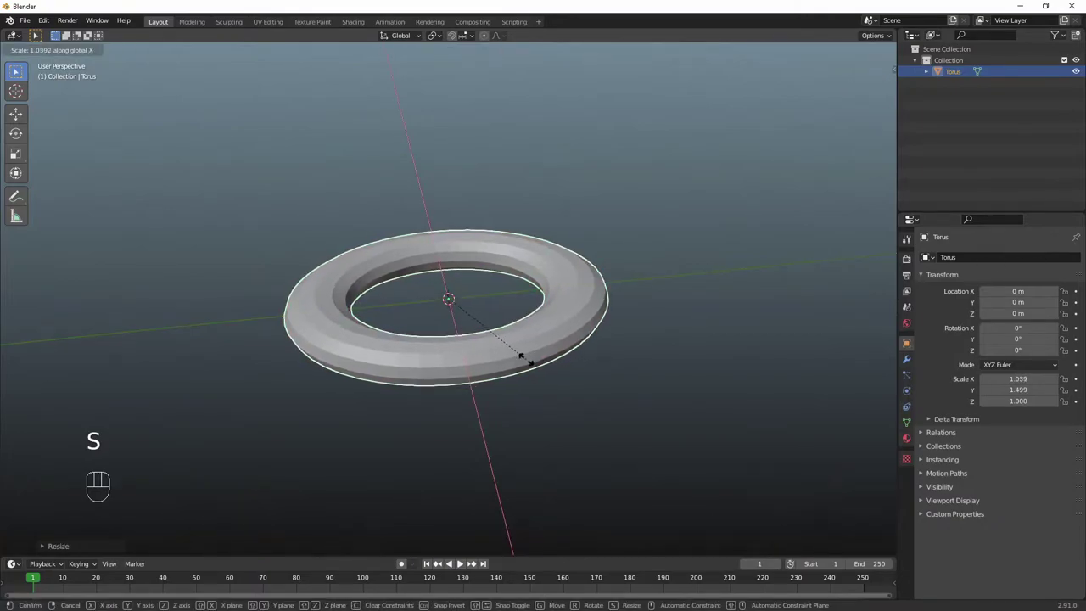
key("s")
key("s")
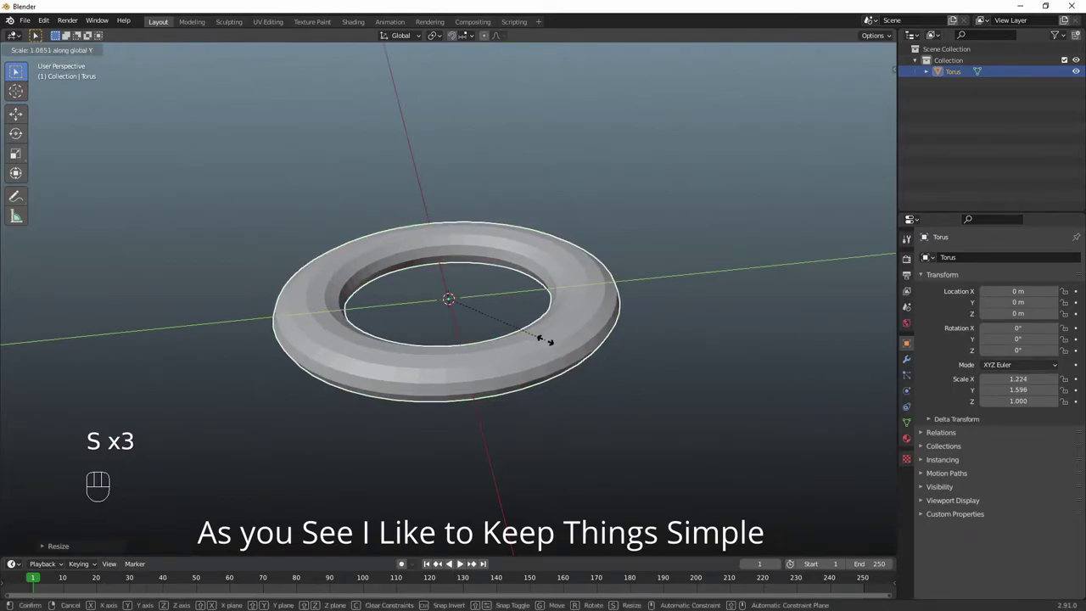
middle_click(578, 346)
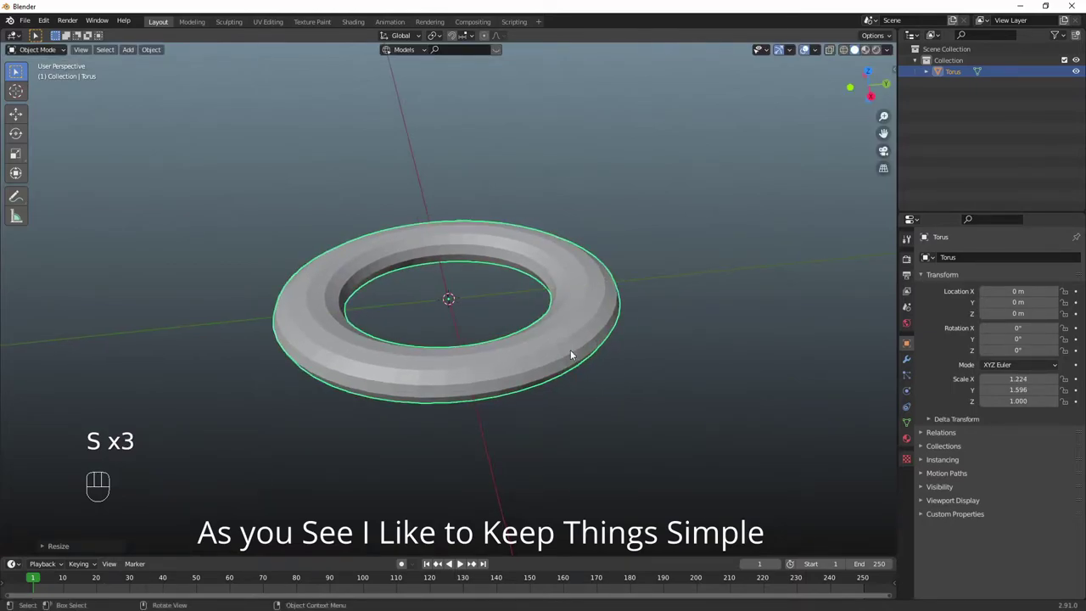
Add an Array modifier to the torus with Relative Offset off and Object Offset on.
left_click(904, 357)
left_click_drag(1013, 264, 870, 289)
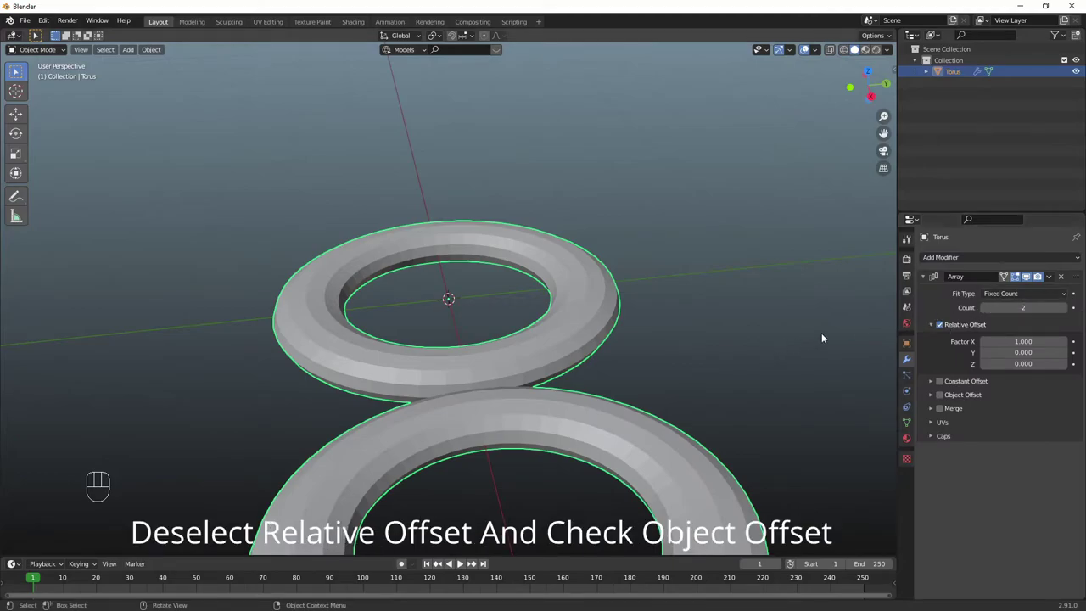
left_click(945, 326)
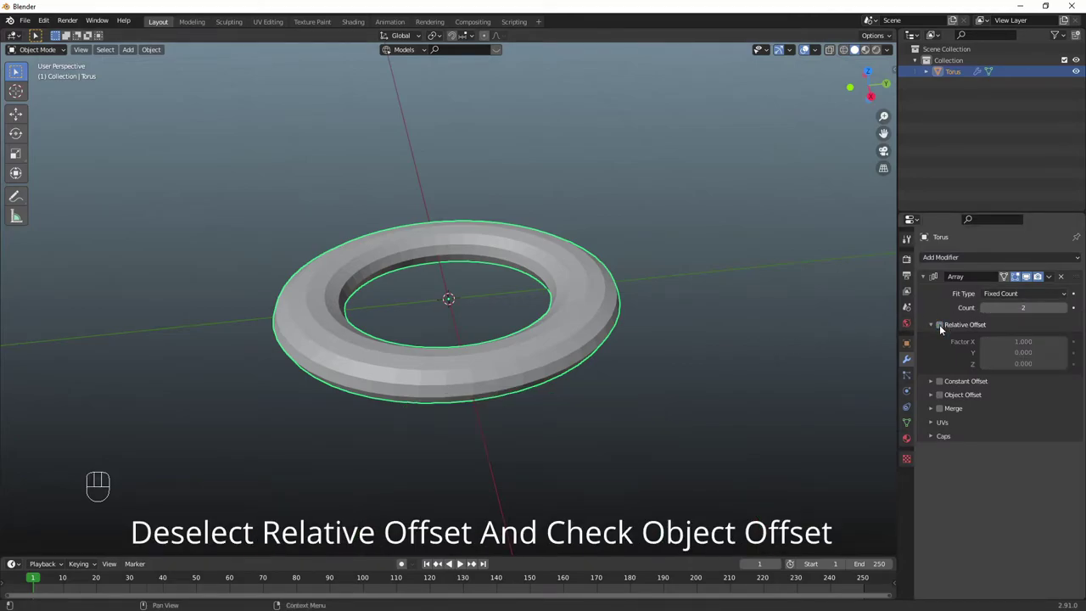
left_click(944, 399)
left_click(936, 397)
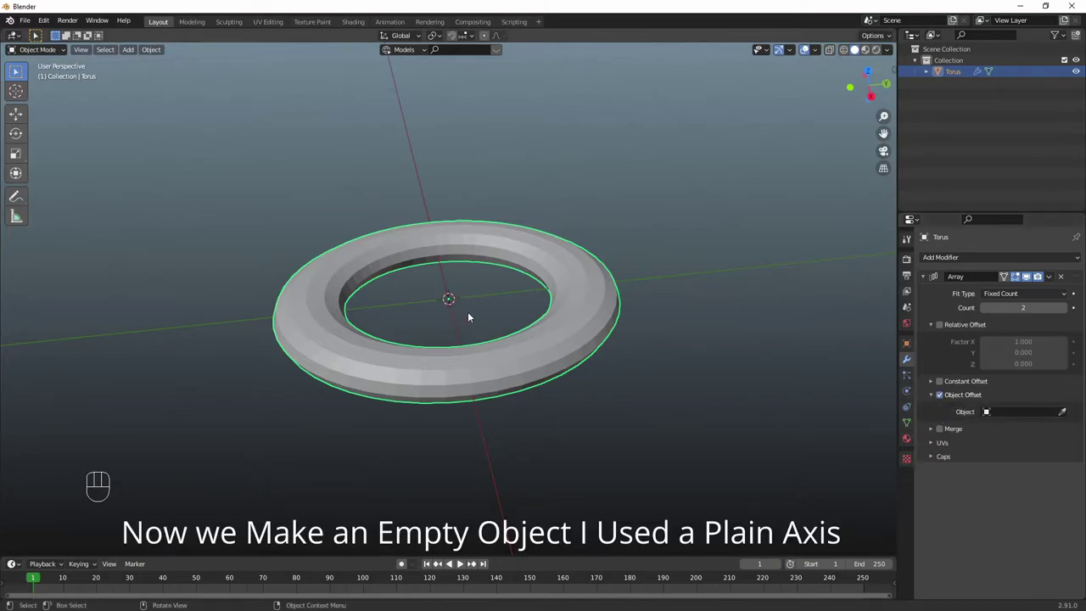
Add a Plain Axes empty at the torus's center and apply the torus's transforms.
key("shift+a")
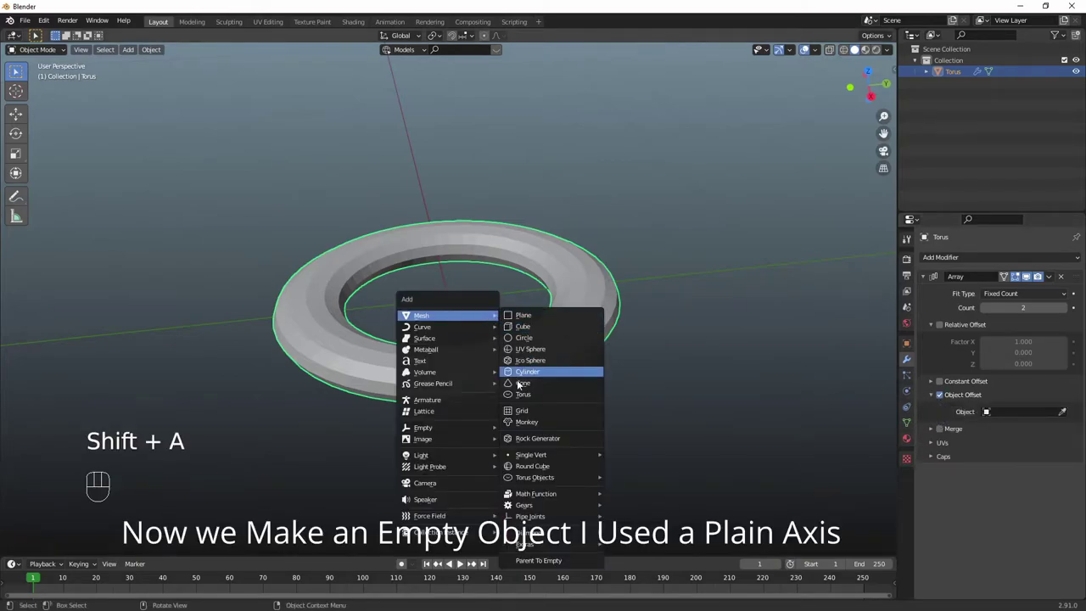
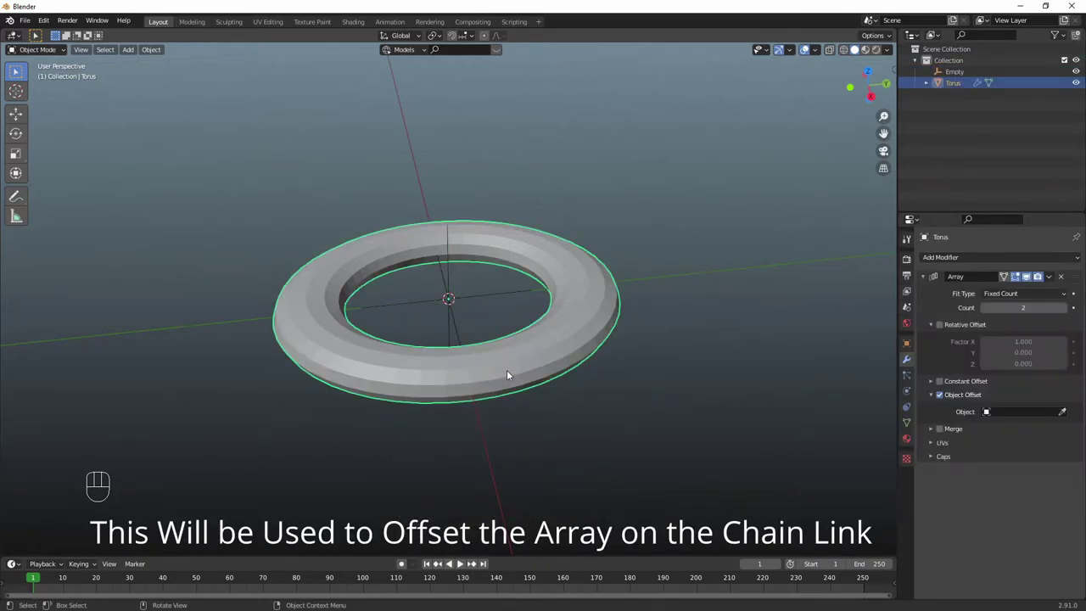
key("ctrl+a")
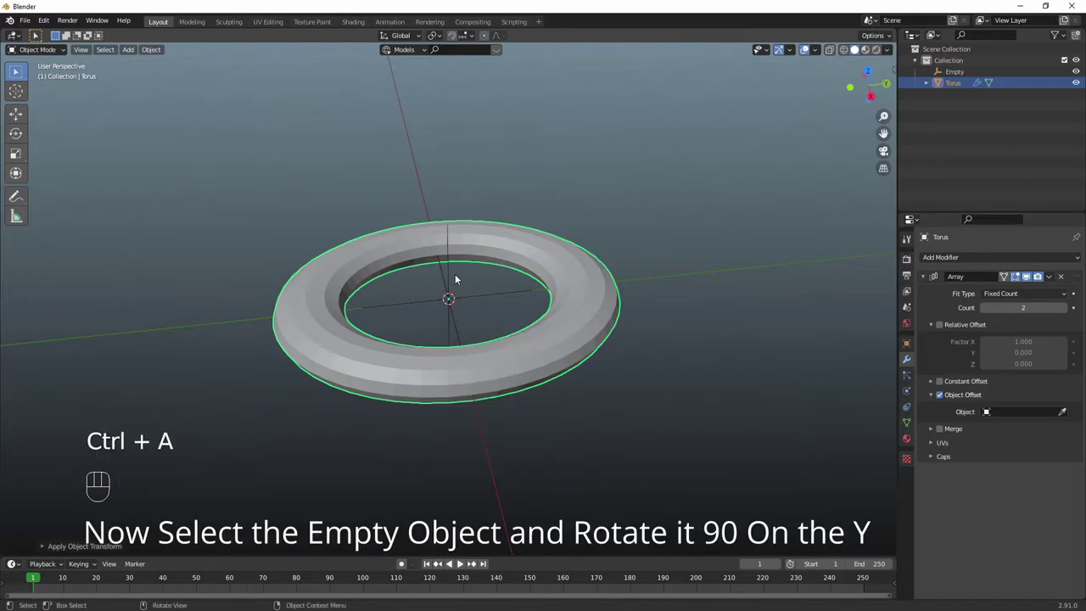
left_click(448, 271)
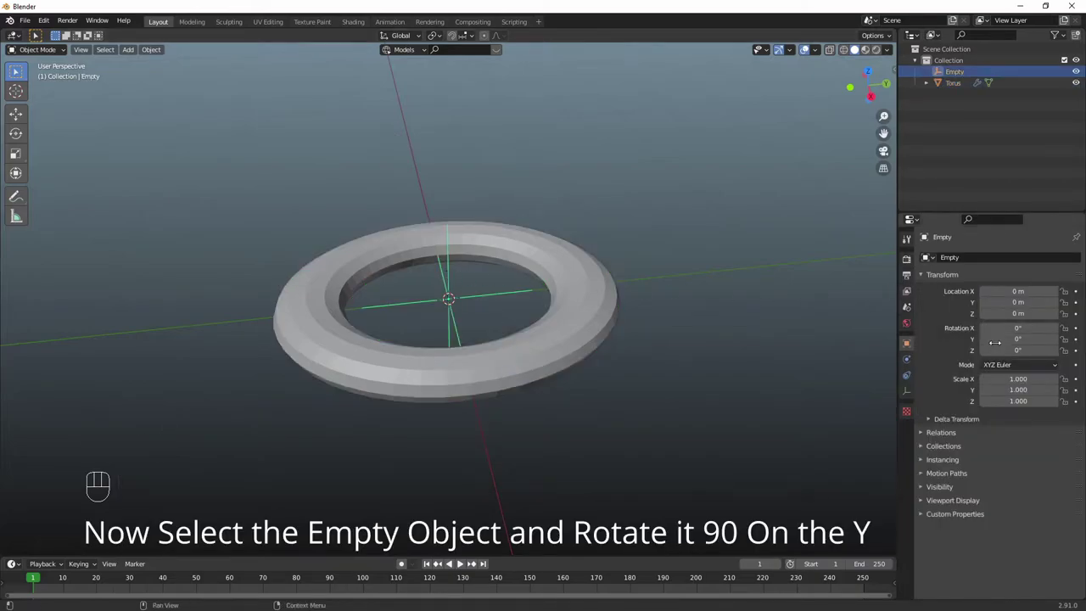
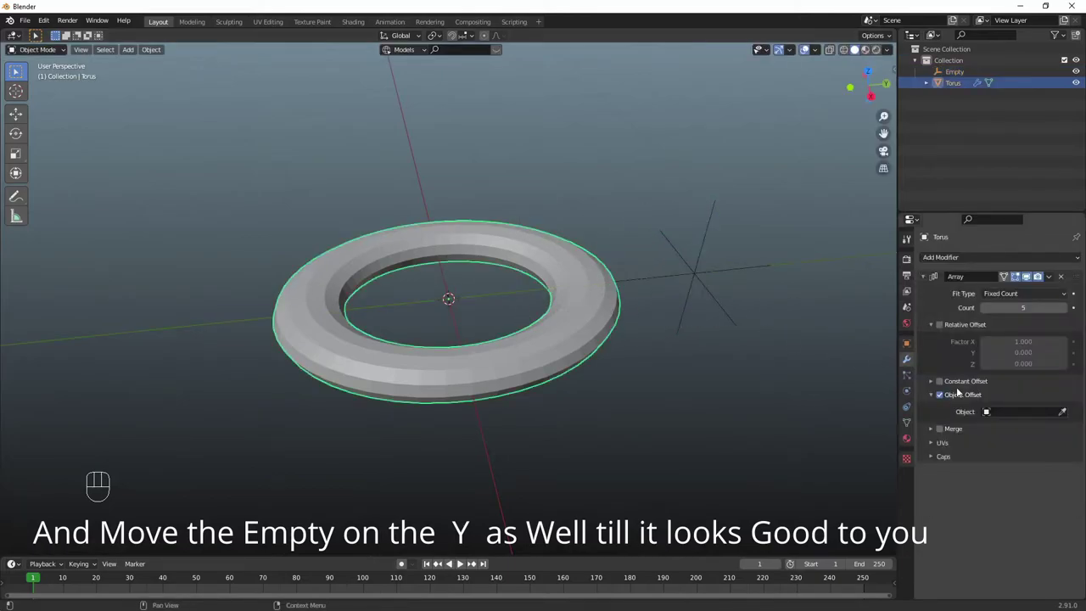
Set the Empty as the array's offset object and slide it along Y until the five links interlock.
left_click_drag(989, 408, 997, 427)
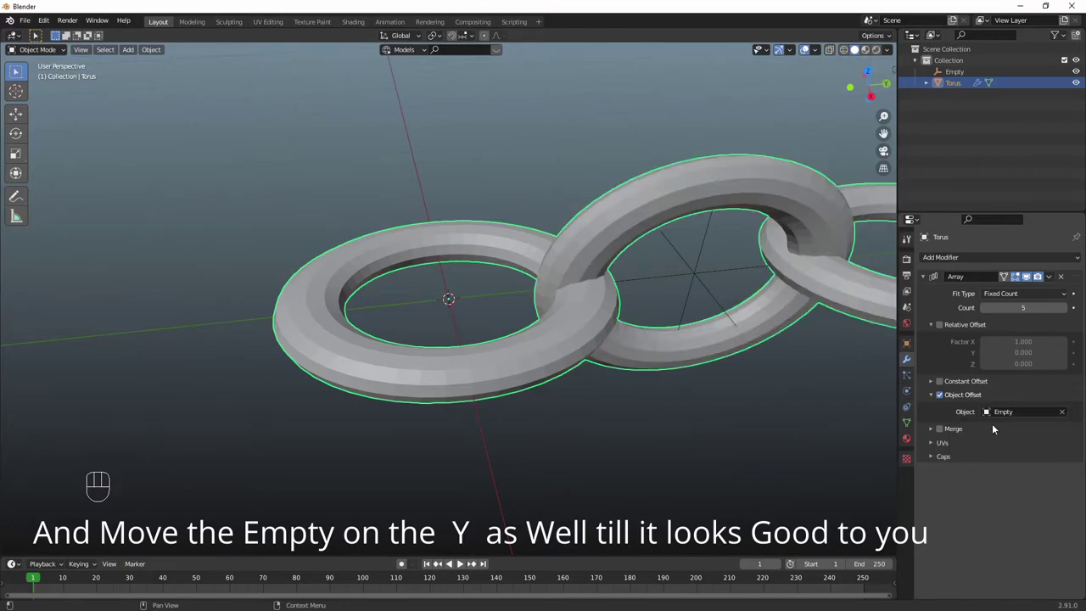
left_click(602, 294)
key("g")
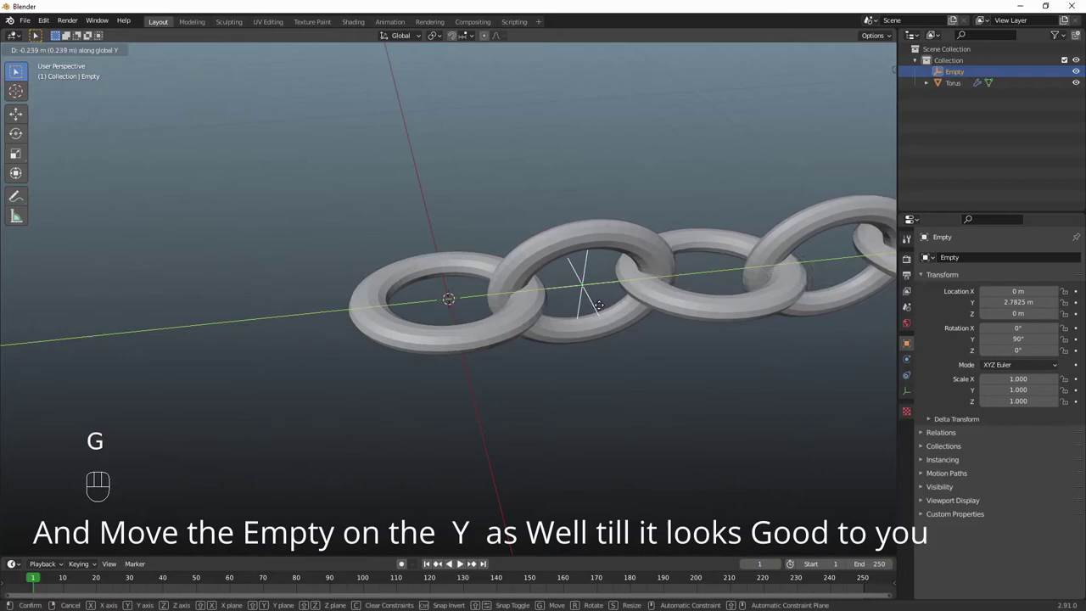
left_click_drag(605, 317, 608, 305)
Zoom out and reselect the chain of rings.
left_click_drag(611, 315, 597, 351)
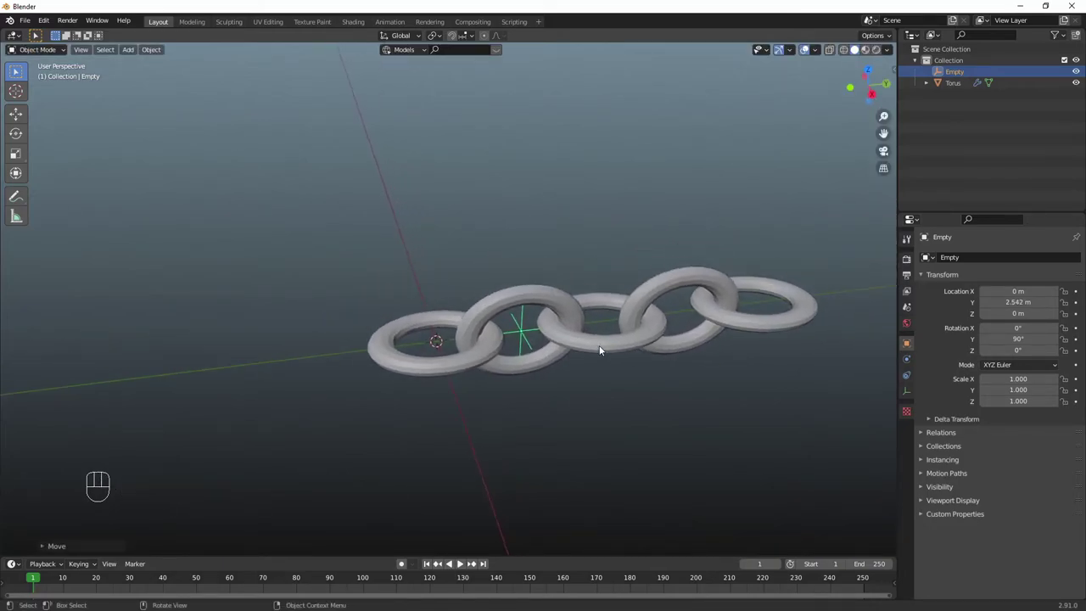
left_click(482, 396)
left_click(455, 357)
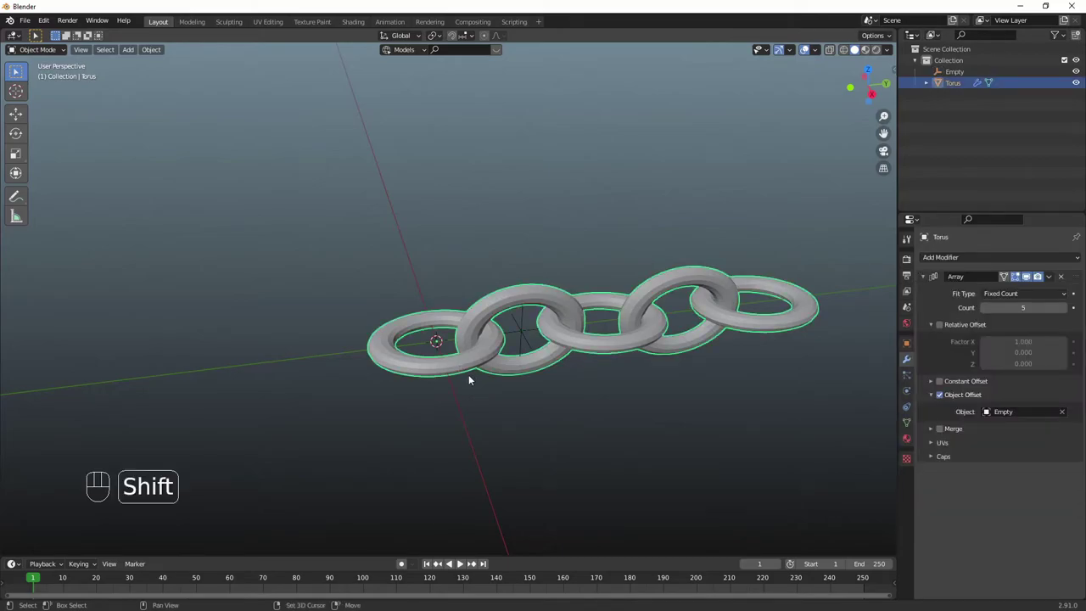
Add a NURBS path curve, rotate it, and select the torus chain.
key("shift+a")
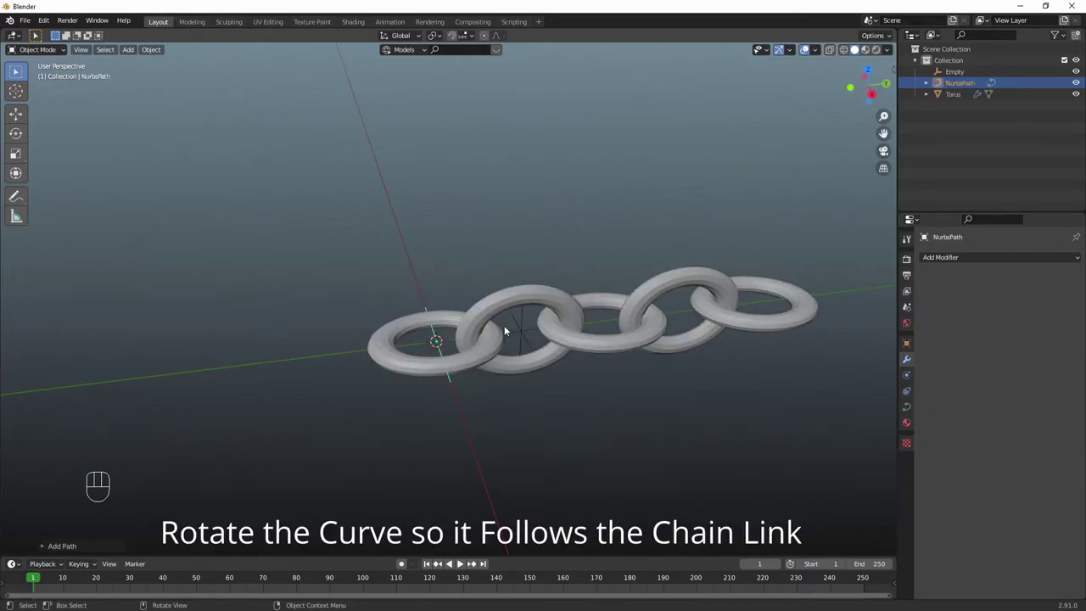
key("r")
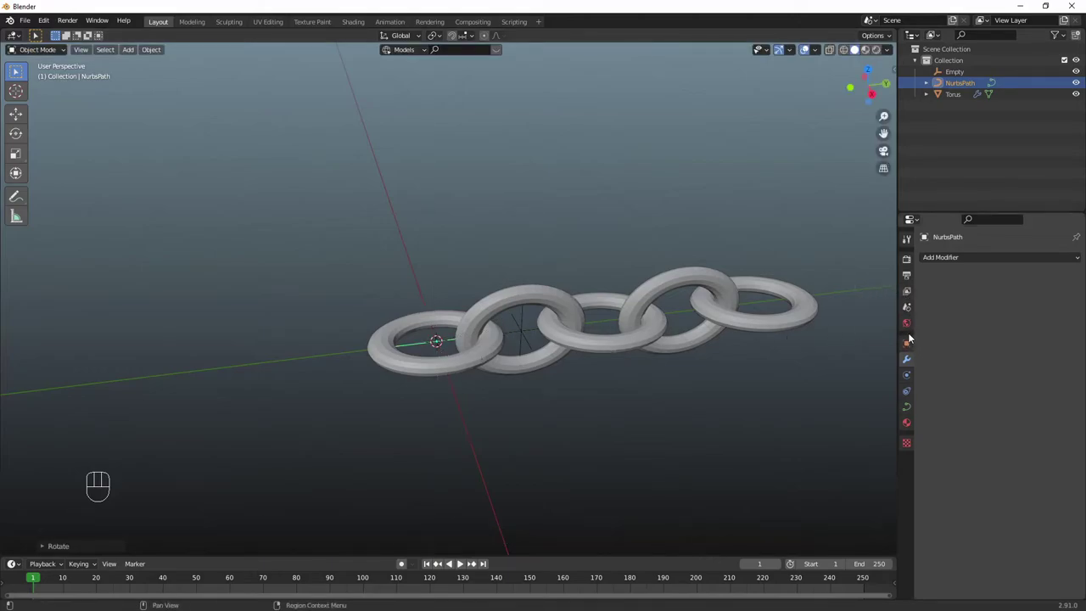
left_click(462, 361)
Add a Curve modifier on NurbsPath and set the Array to fit along that same curve.
left_click_drag(949, 260, 542, 312)
left_click(446, 370)
left_click_drag(987, 261, 960, 311)
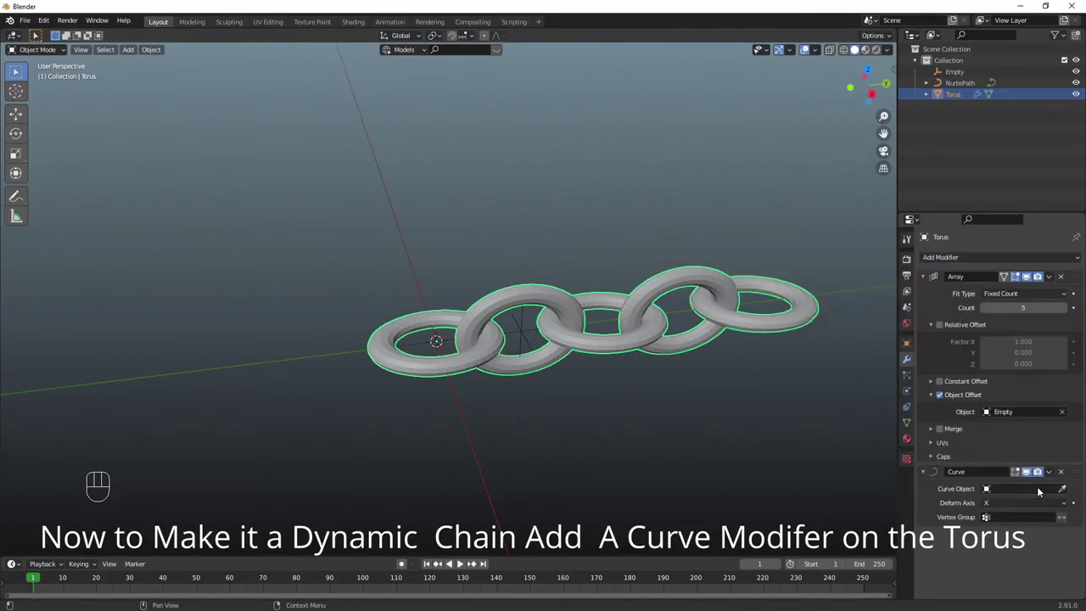
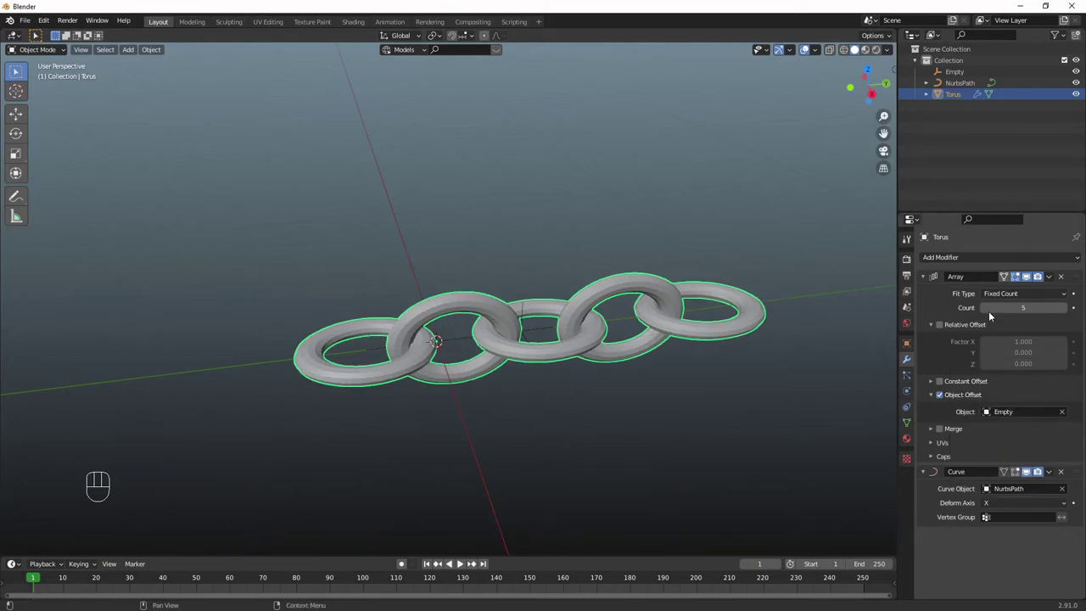
left_click_drag(1018, 297, 1022, 333)
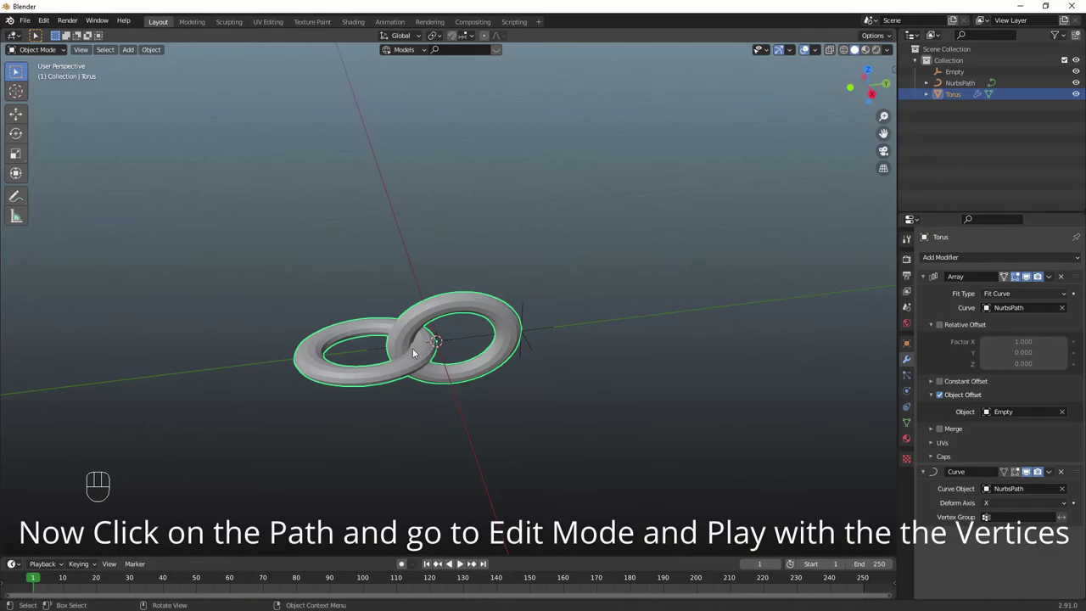
Select NurbsPath, enter Edit Mode and move its end points to lengthen the sagging chain.
key("Tab")
key("Tab")
key("1")
left_click(374, 349)
key("Tab")
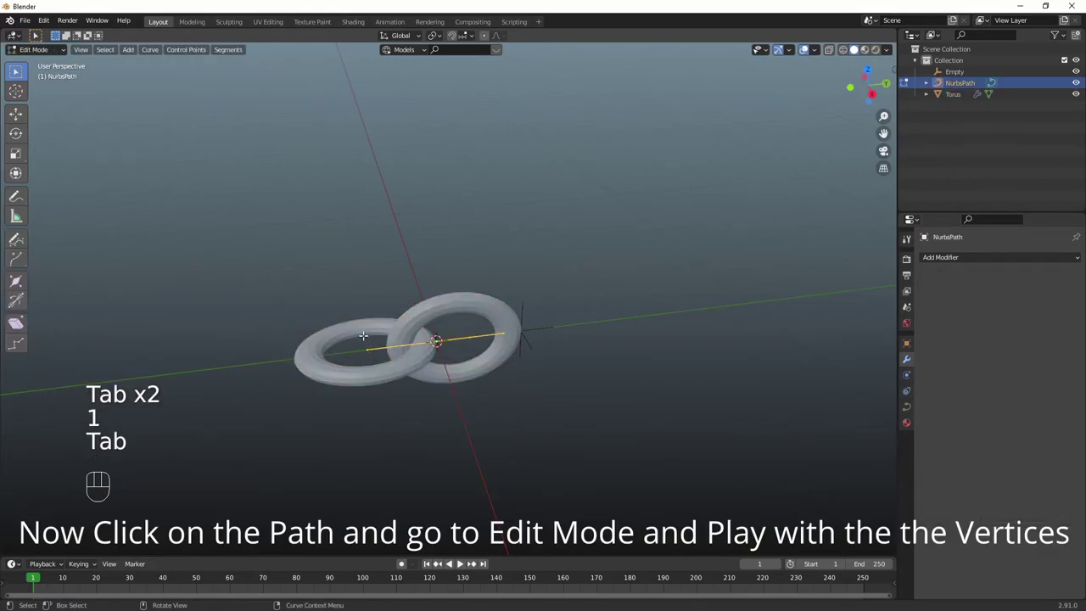
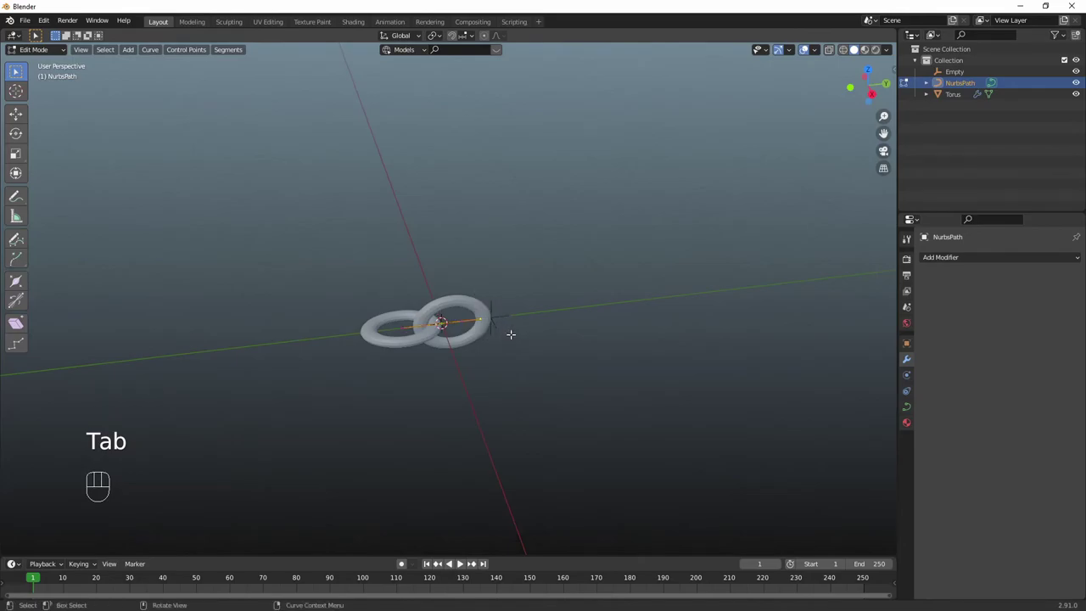
key("g")
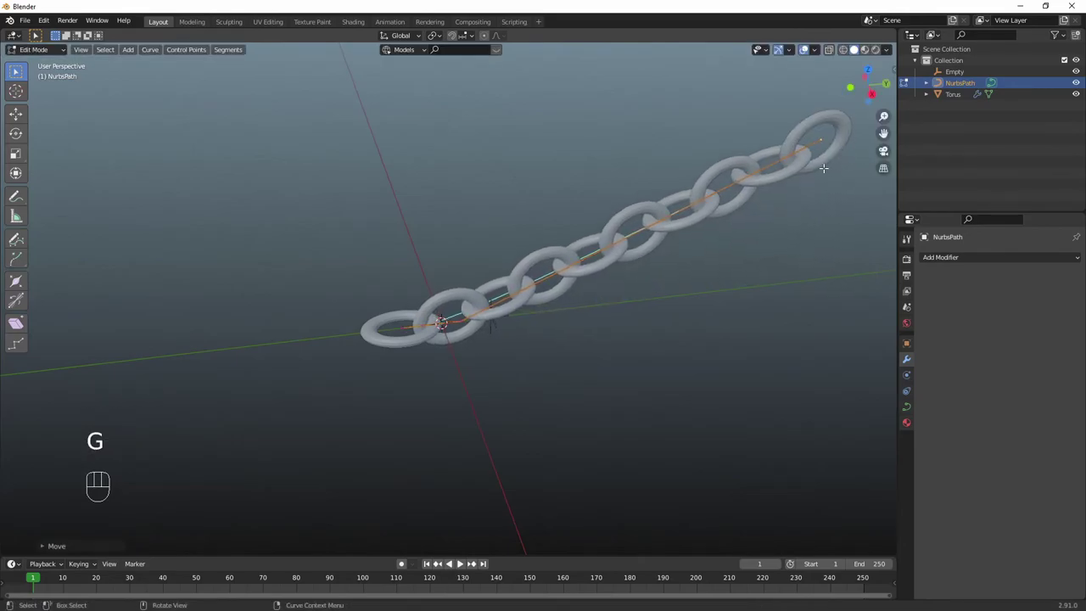
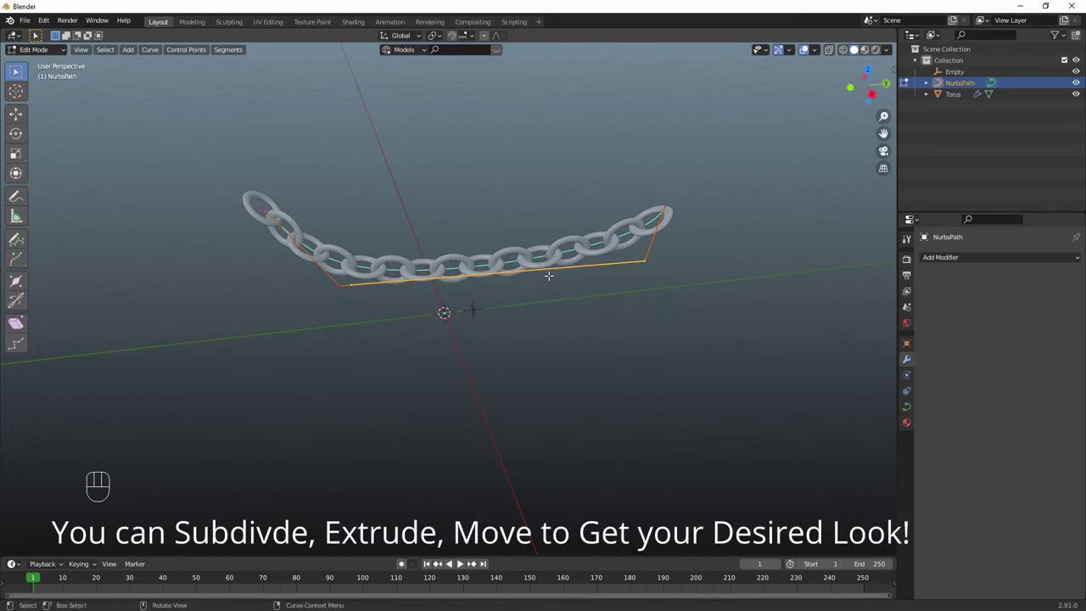
Subdivide the path and extrude its points up and back so the chain winds in a loop.
right_click(554, 274)
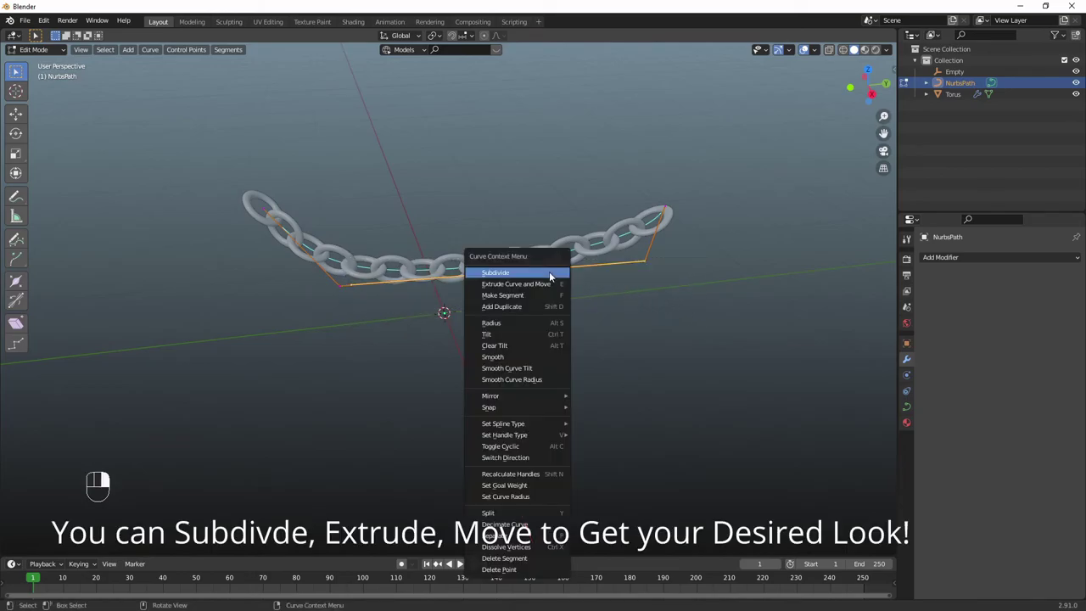
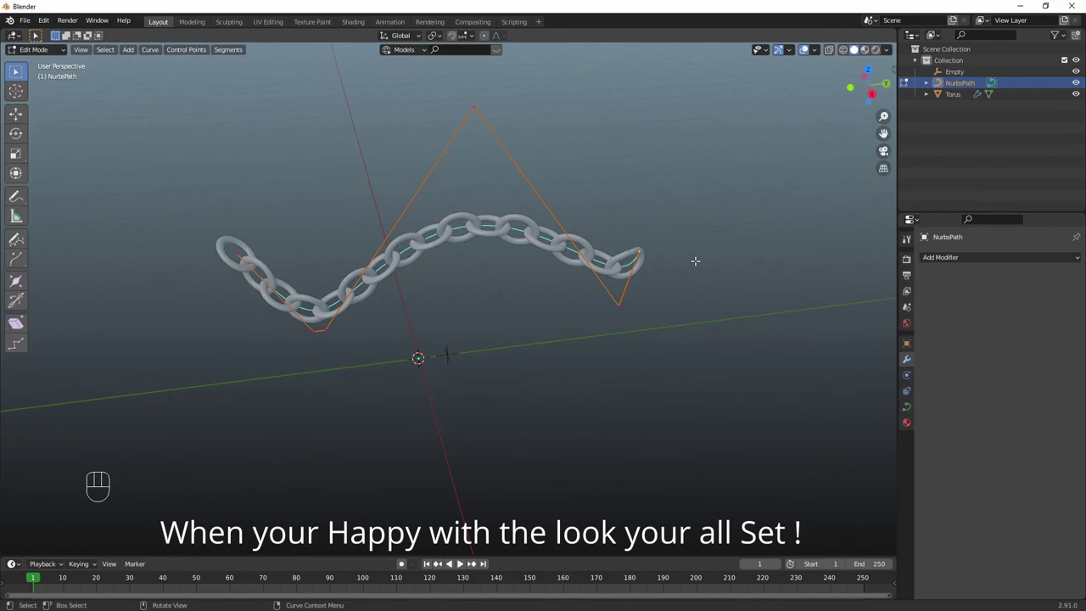
key("e")
key("e")
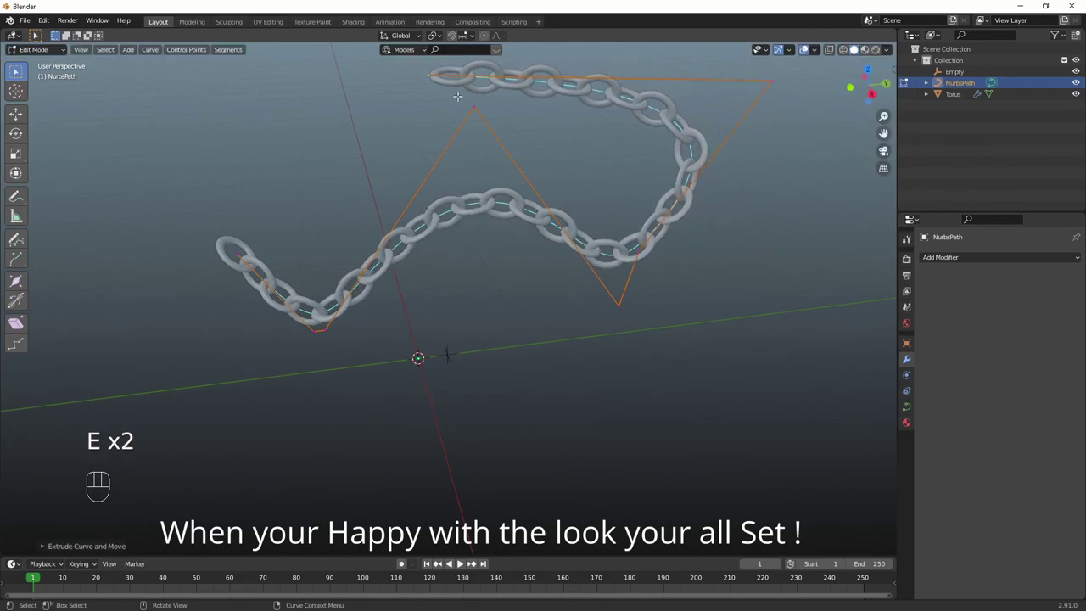
key("e")
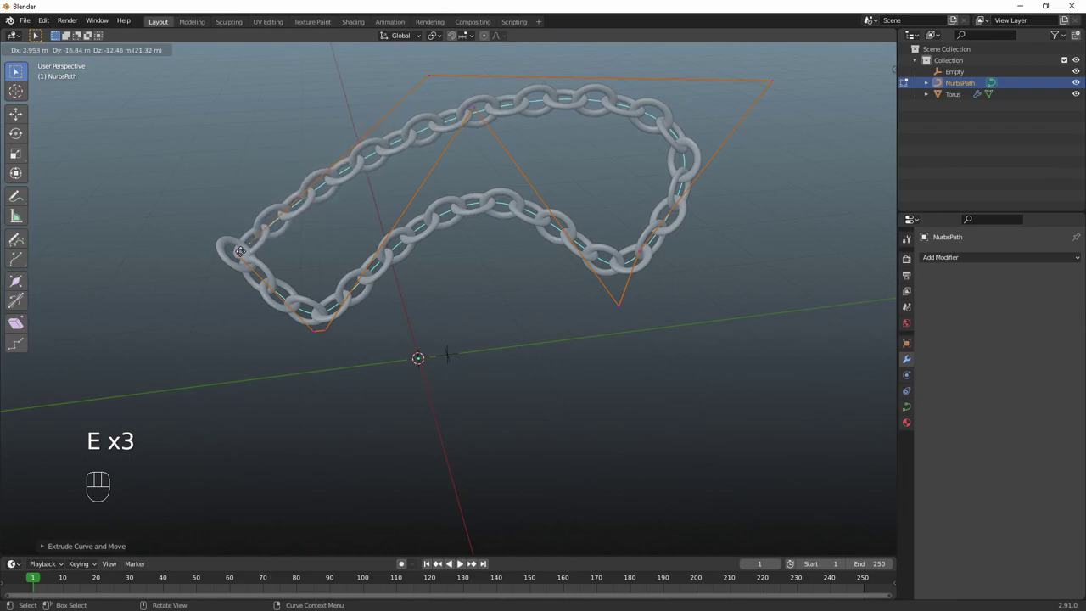